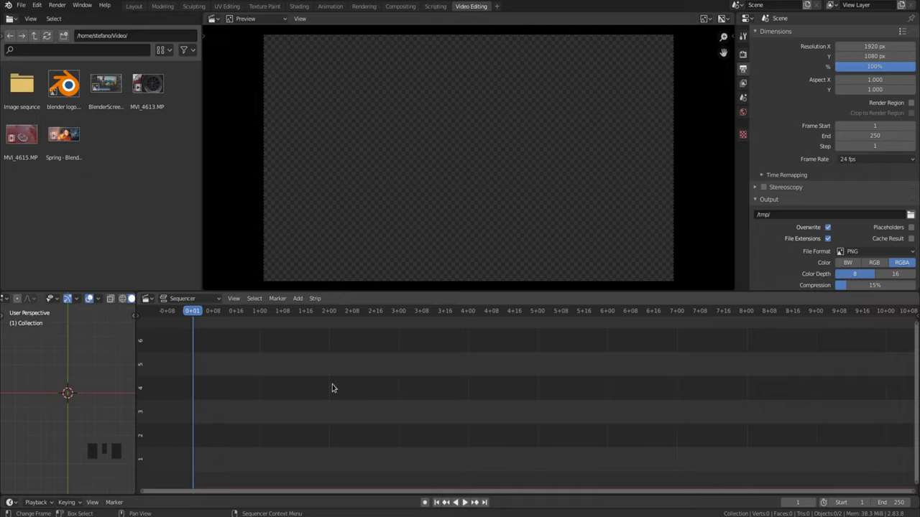
- Add all PNG frames of the car-wheel sequence as a 240-frame image strip and play it
key("Left")
key("shift+a")
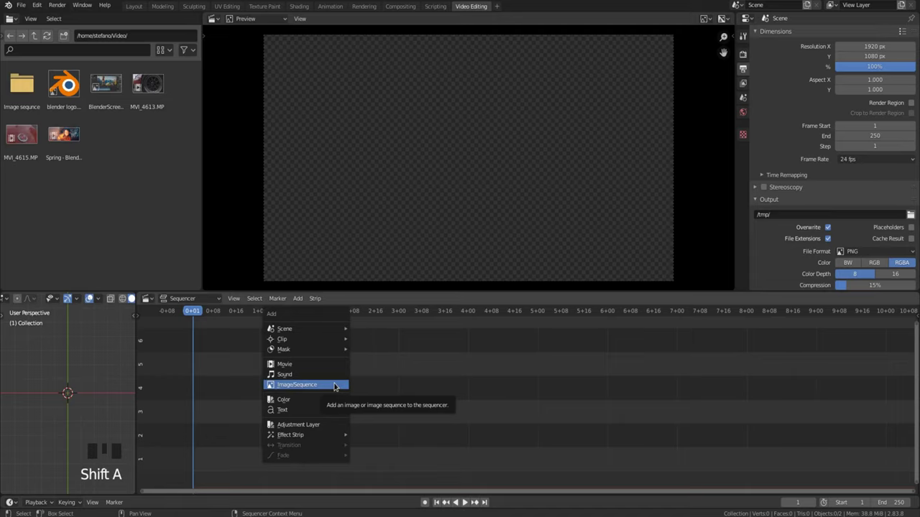
left_click_drag(301, 294, 568, 87)
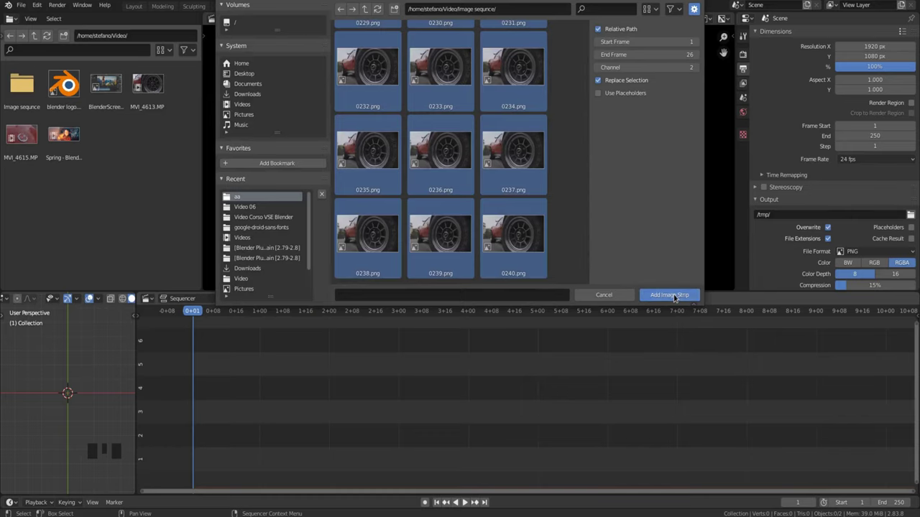
key("space")
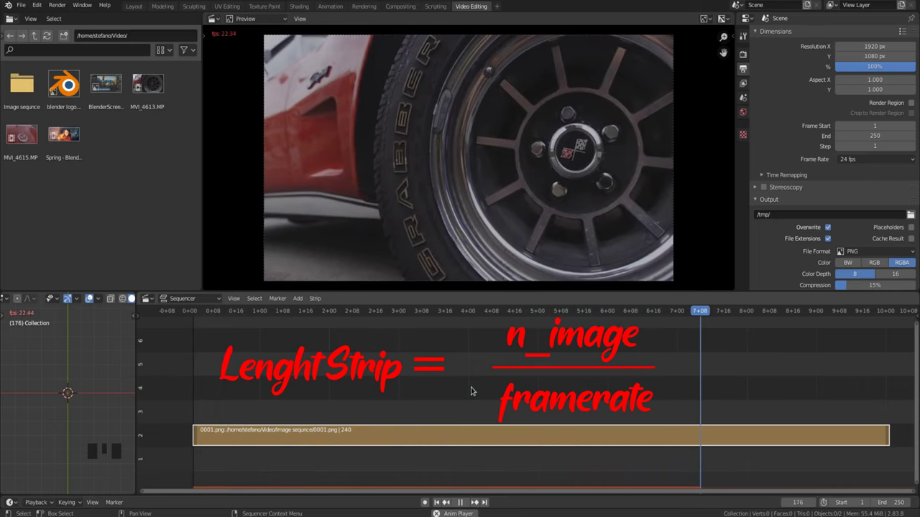
- Stop playback of the car-wheel image strip
key("space")
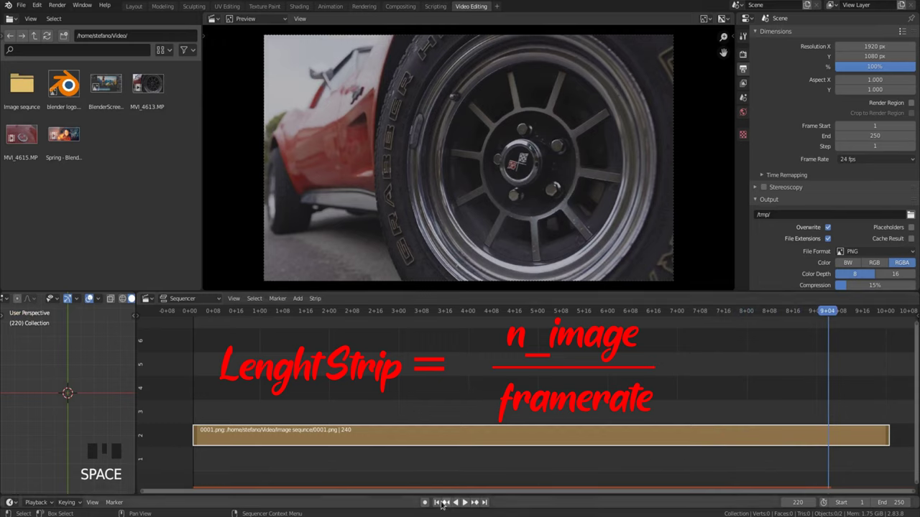
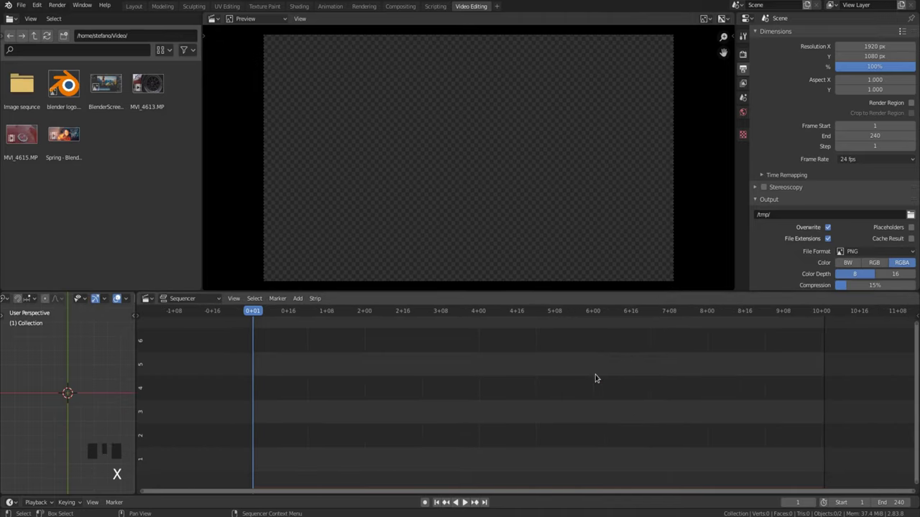
- Bring up the Image/Sequence add dialog on the image-sequence folder again
key("shift+a")
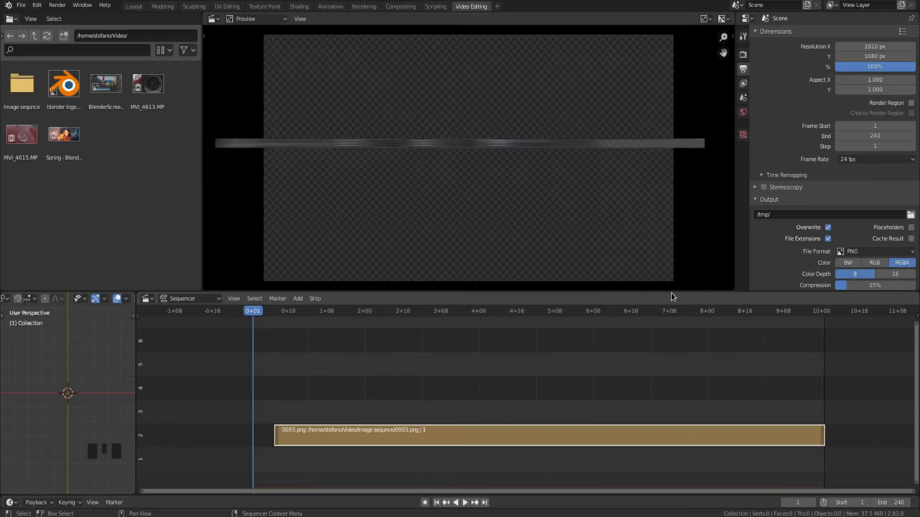
key("shift+a")
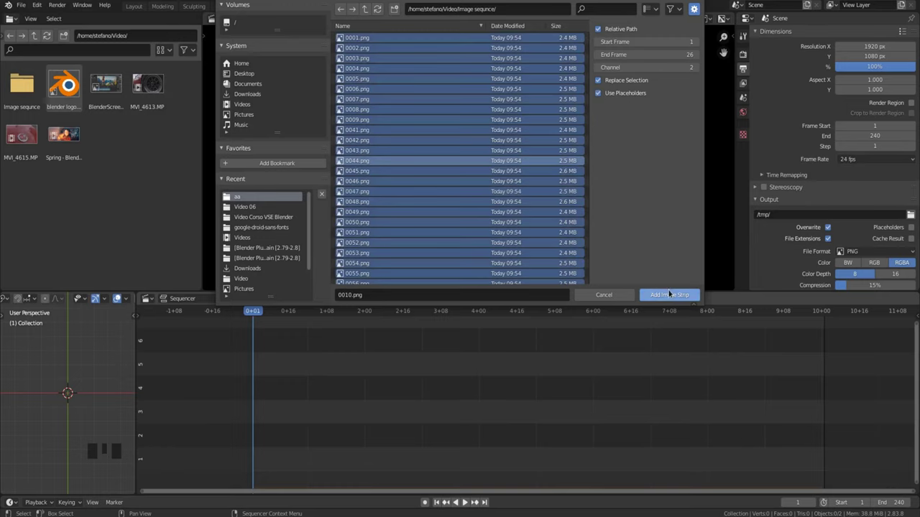
- Show the image sequence folder's PNG frames in the side file browser
left_click_drag(251, 309, 270, 309)
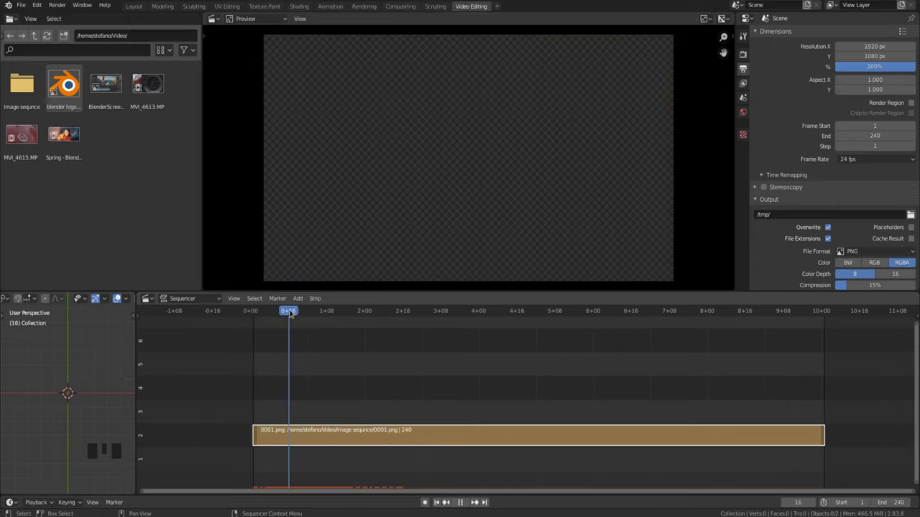
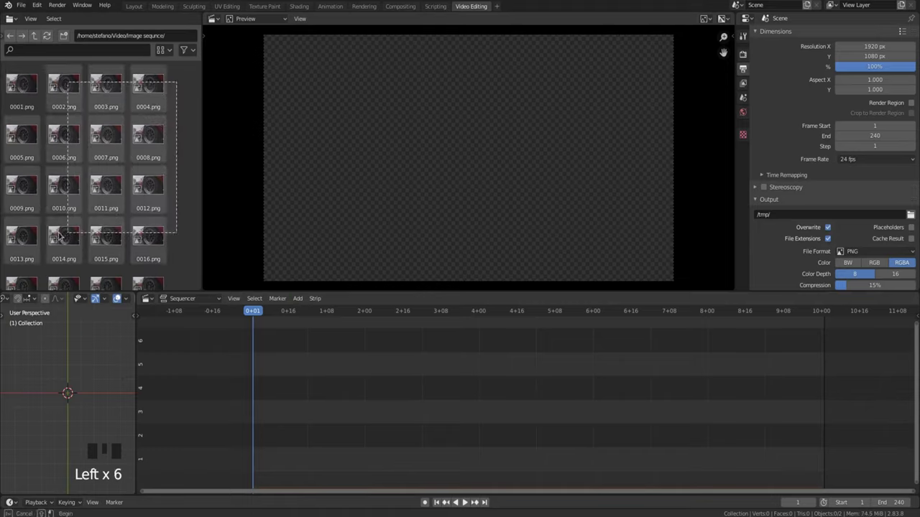
- Box-select several frame thumbnails, then return the file browser to the Video folder
left_click_drag(22, 231, 310, 407)
left_click_drag(255, 309, 314, 310)
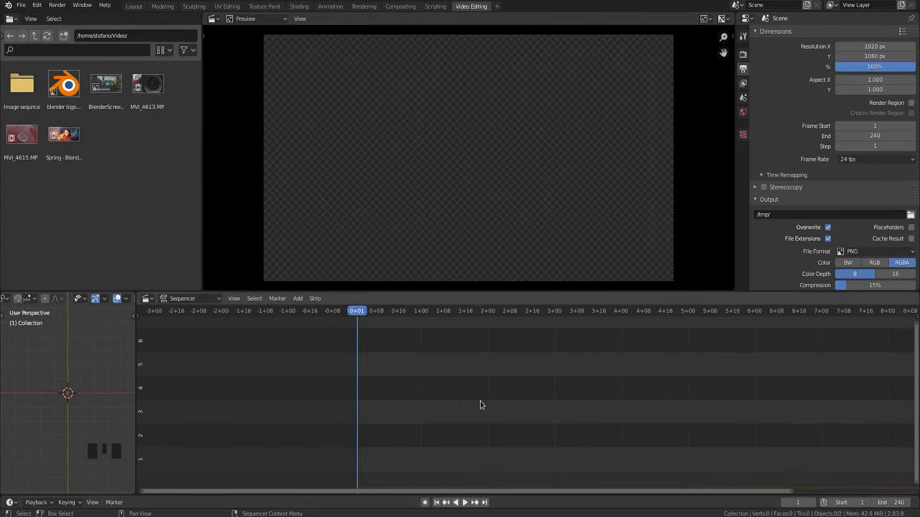
- Add a black Color strip at the start of the sequencer timeline
left_click(464, 396)
key("shift+a")
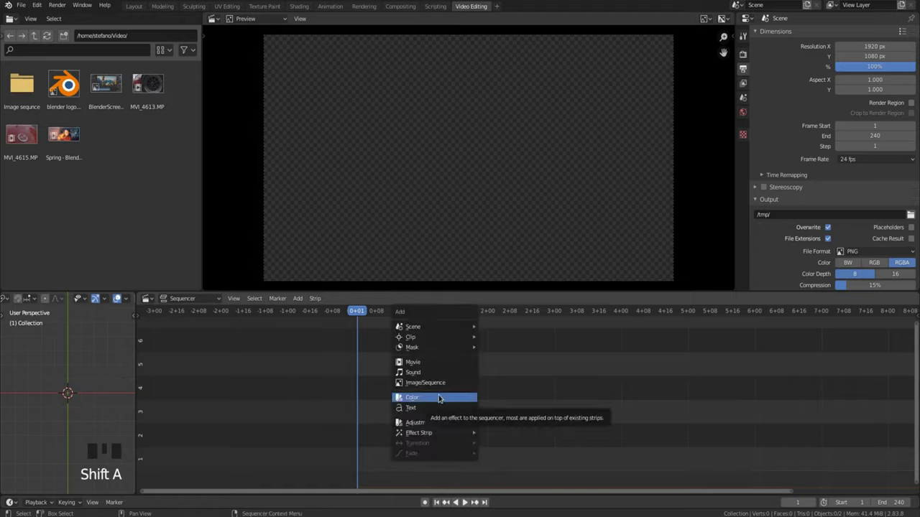
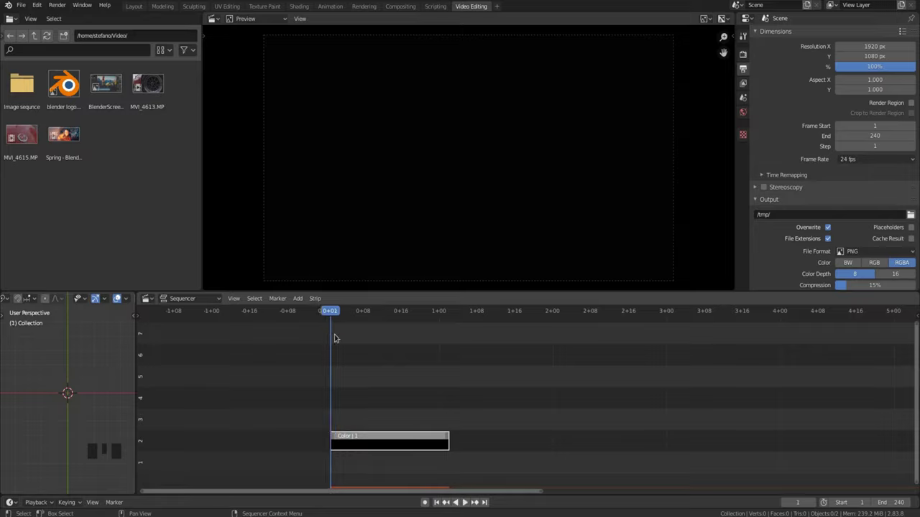
left_click(380, 439)
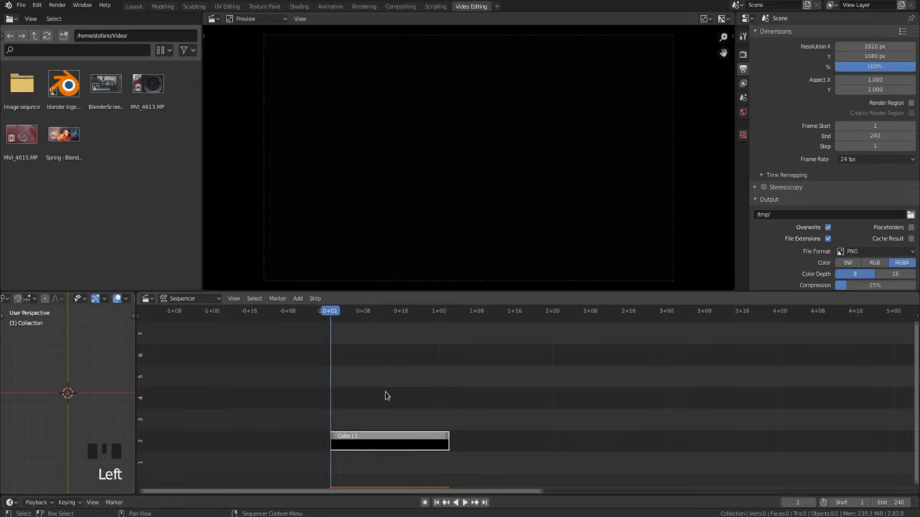
- Set the black colour strip's End Frame to 34 in the Add Effect Strip panel
key("F9")
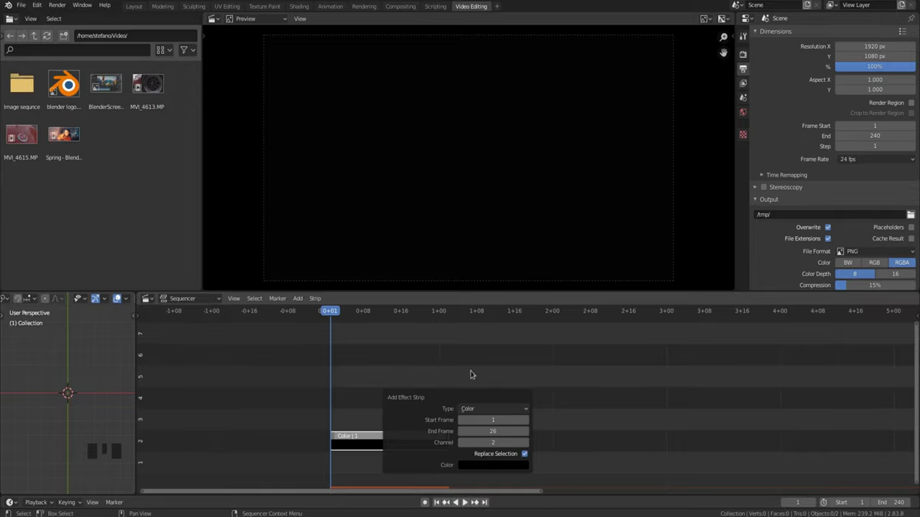
key("F9")
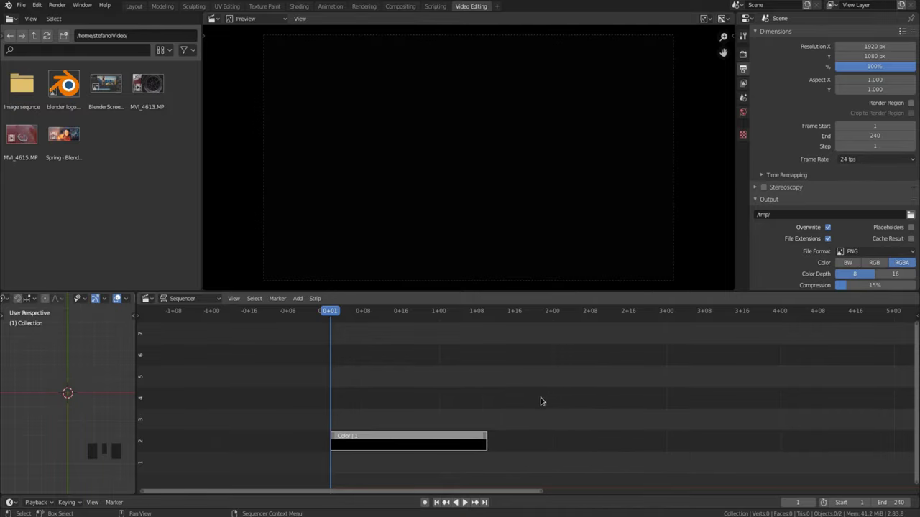
key("F9")
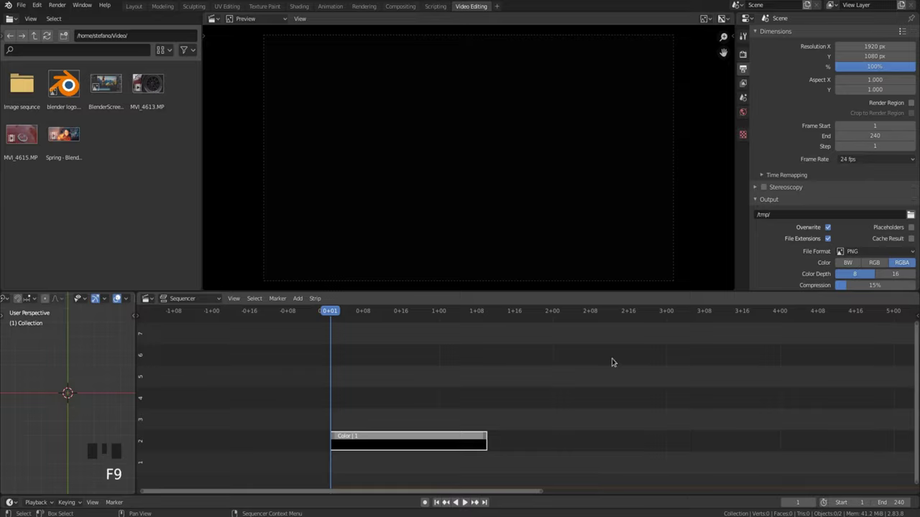
key("F9")
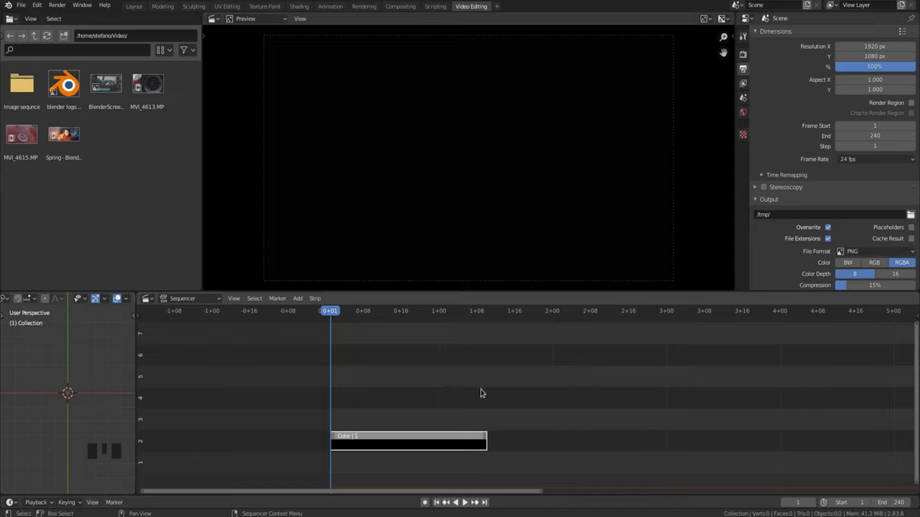
key("F9")
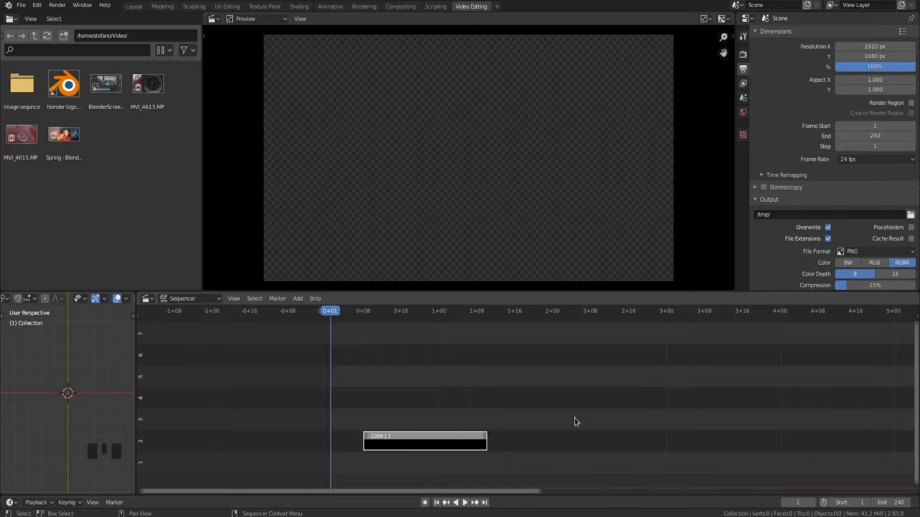
- Set the strip's Start Frame to 8 and bring up its colour picker to choose red
key("F9")
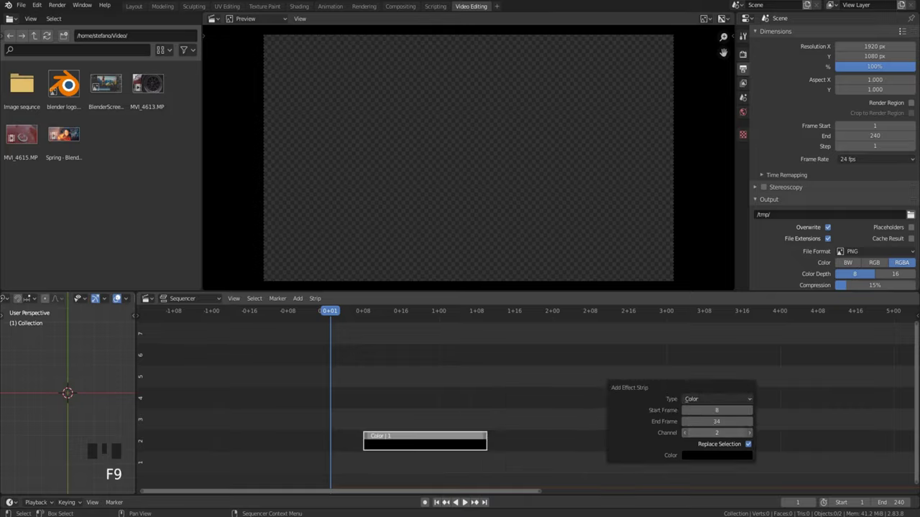
left_click(463, 445)
key("F9")
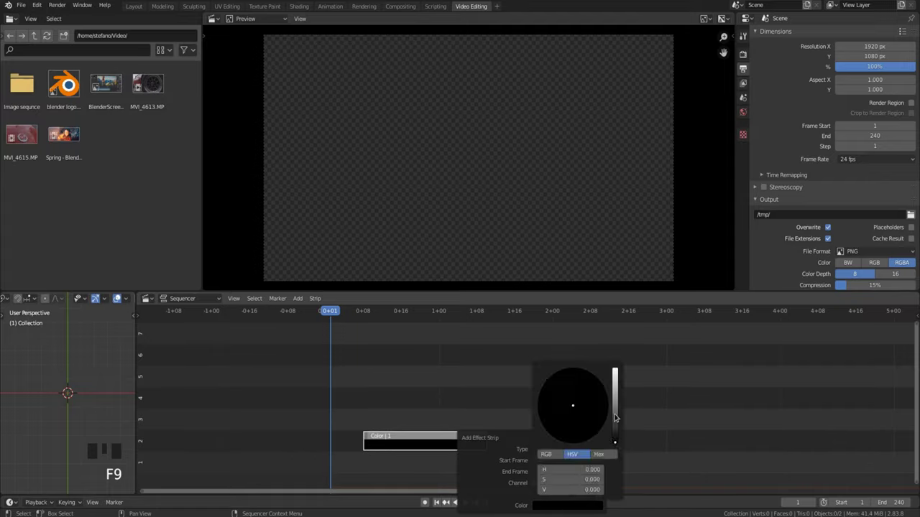